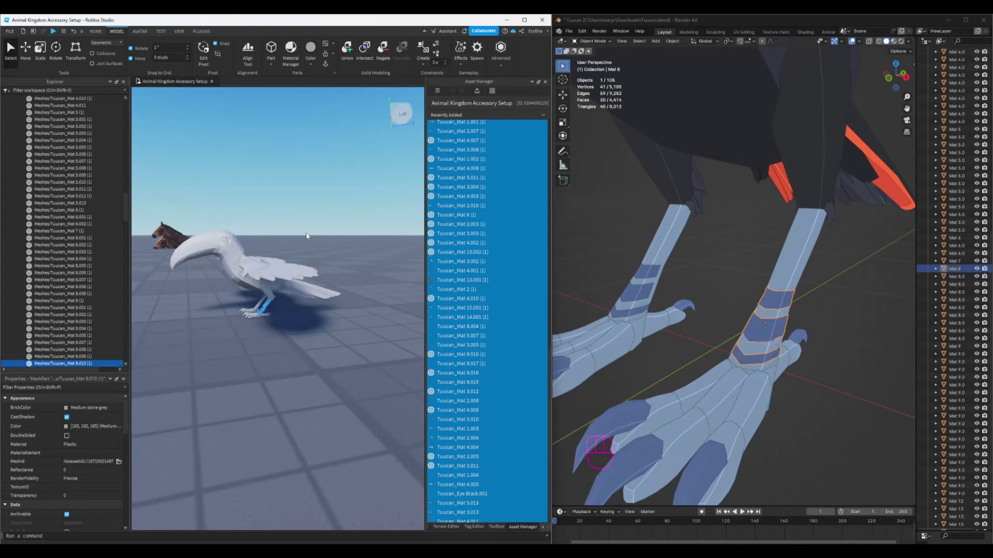
drag(573, 32, 725, 237)
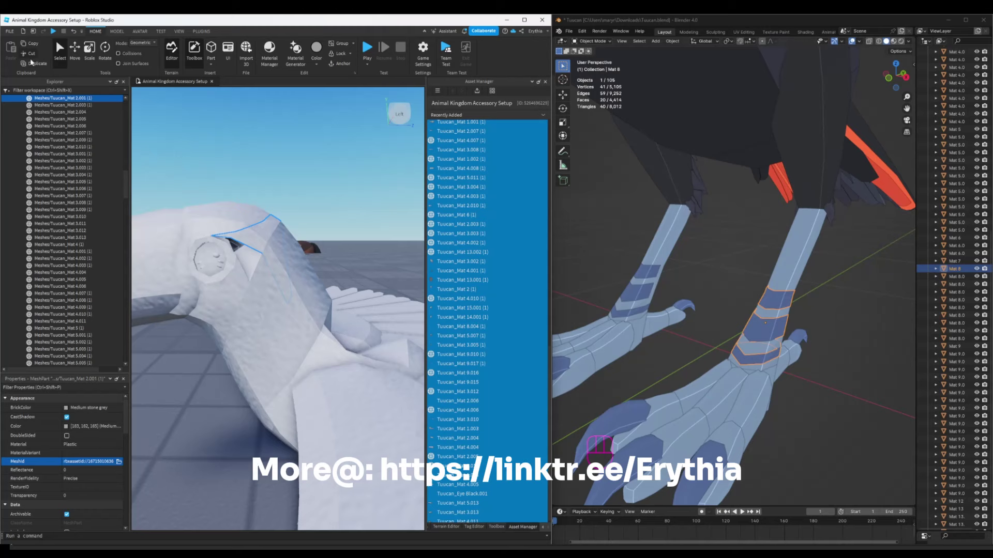
middle_click(792, 306)
click(765, 297)
click(648, 147)
drag(678, 159, 750, 218)
click(814, 186)
drag(800, 199, 758, 239)
drag(572, 31, 712, 237)
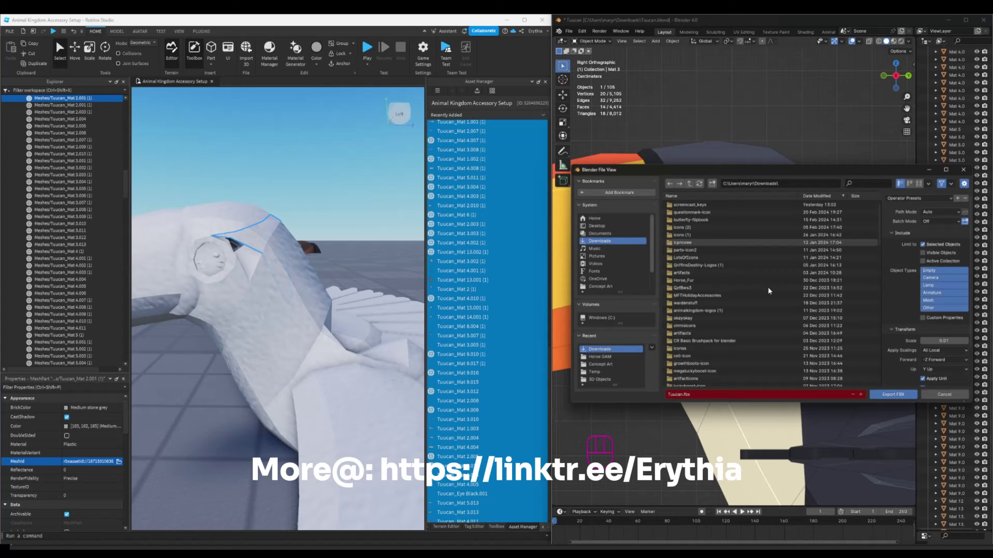